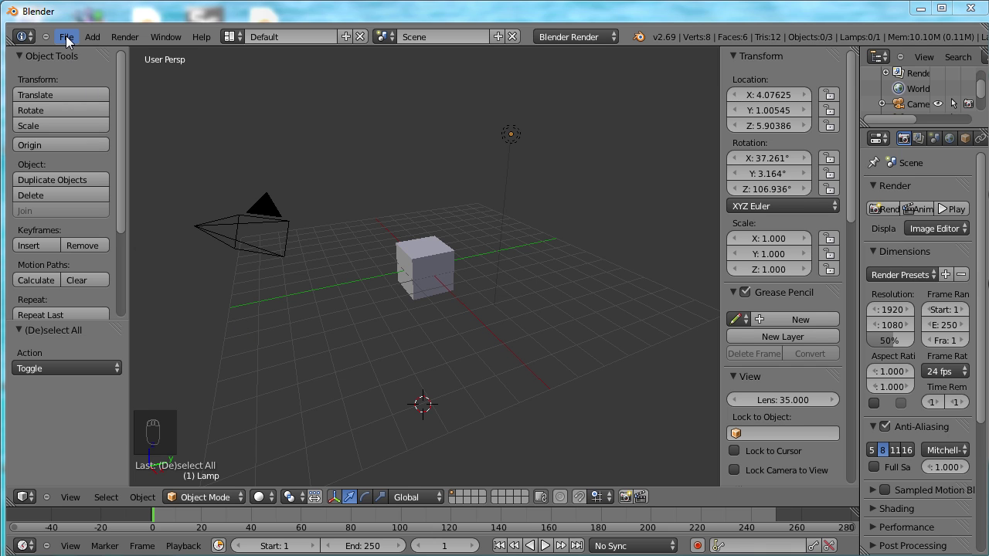
# Select the default cube in the starting scene
pyautogui.click(72, 43)
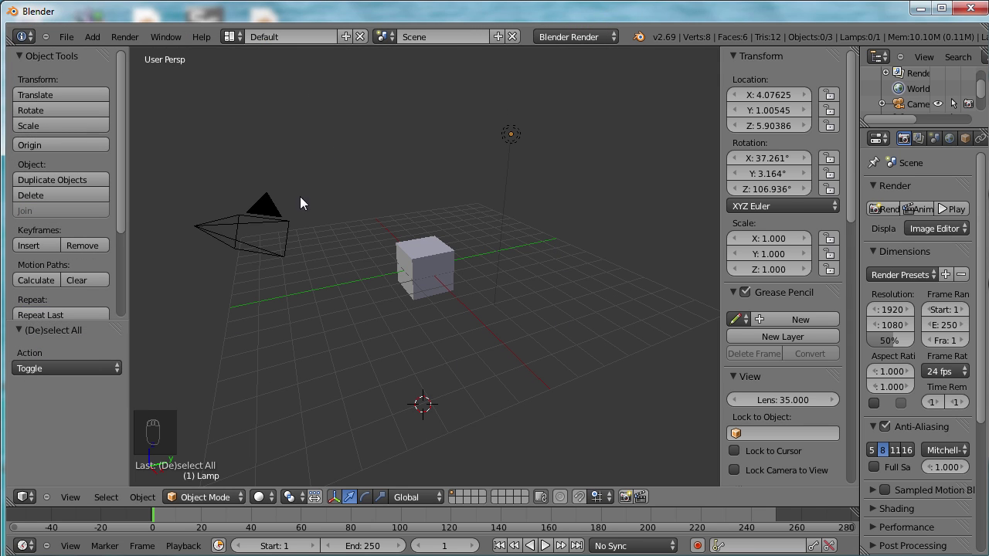
pyautogui.moveTo(269, 209); pyautogui.dragTo(309, 332)
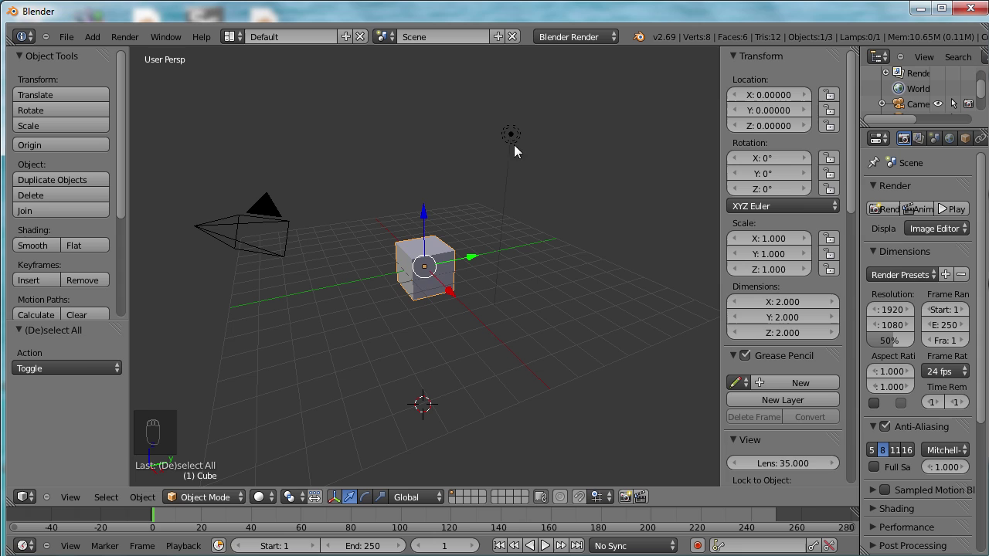
# Select the camera, then toggle selection with A until cube, camera and lamp are all selected
pyautogui.moveTo(518, 140); pyautogui.dragTo(309, 340)
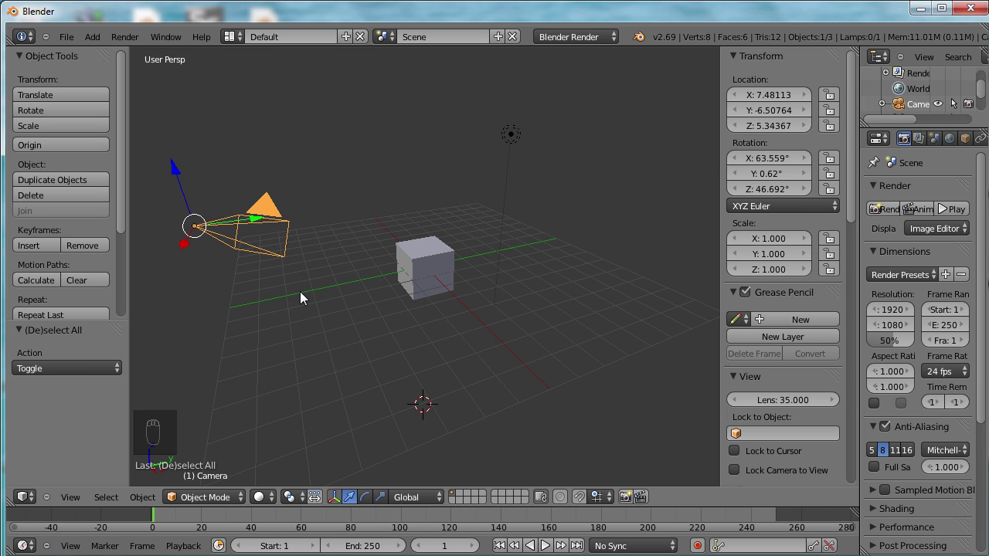
pyautogui.press('a')
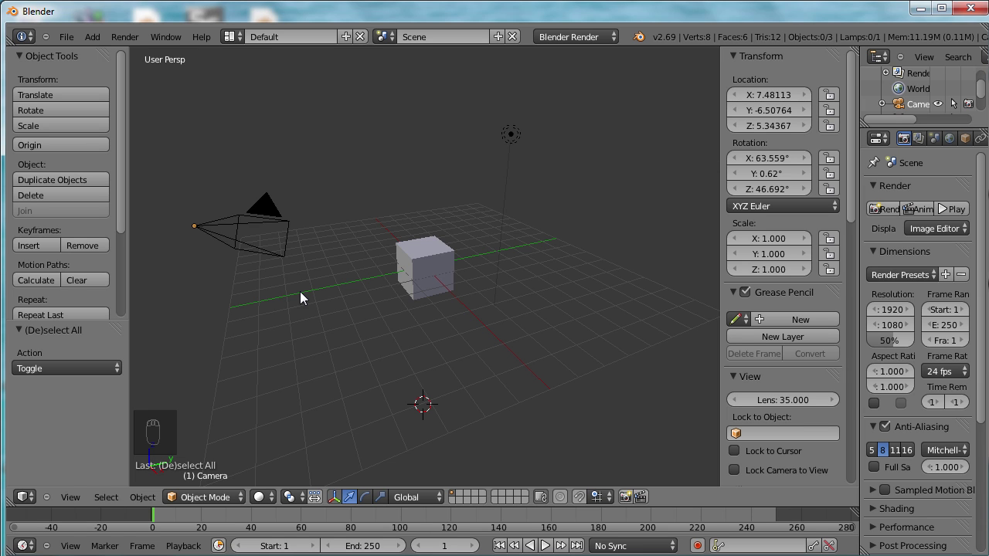
pyautogui.press('a')
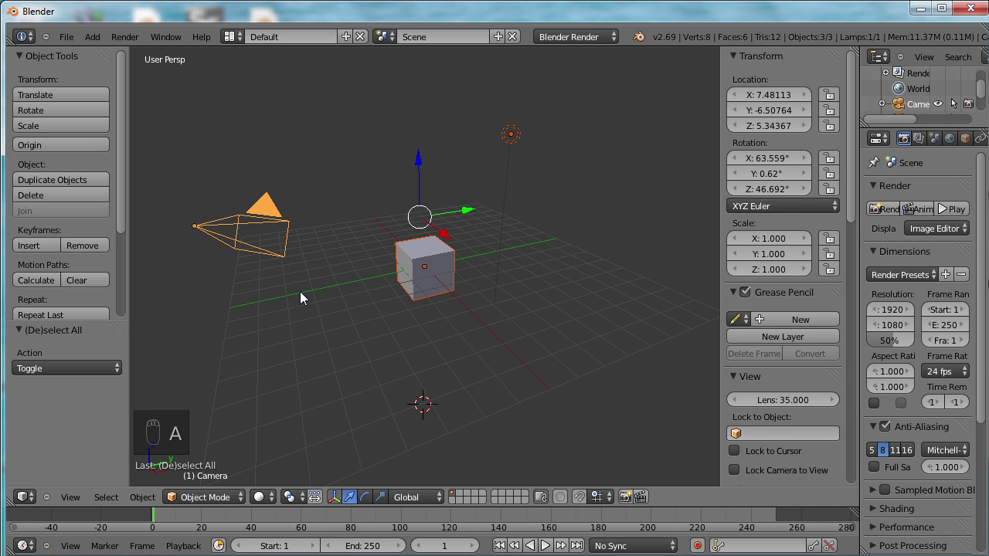
pyautogui.press('a')
pyautogui.press('a')
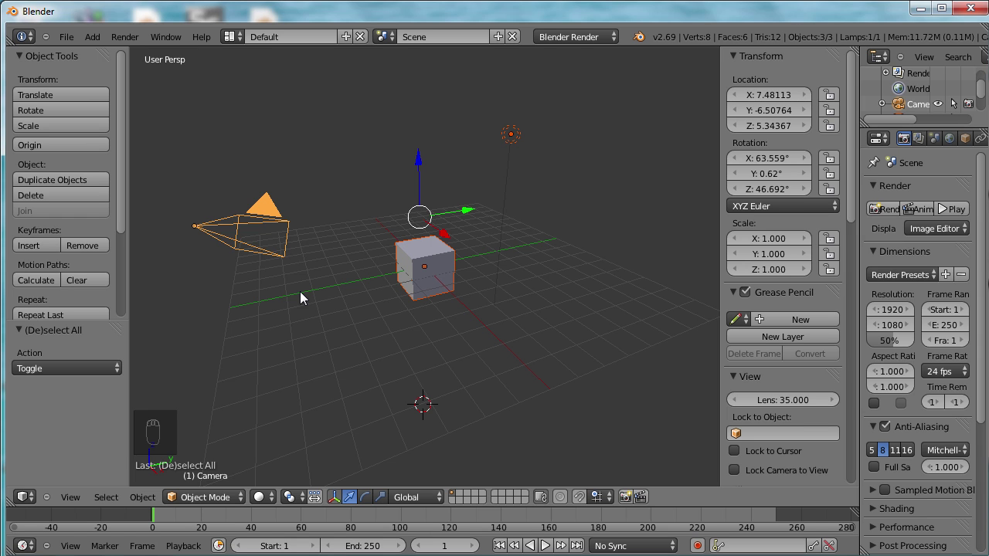
# Delete the selected cube, camera and lamp, leaving only the grid
pyautogui.press('Delete')
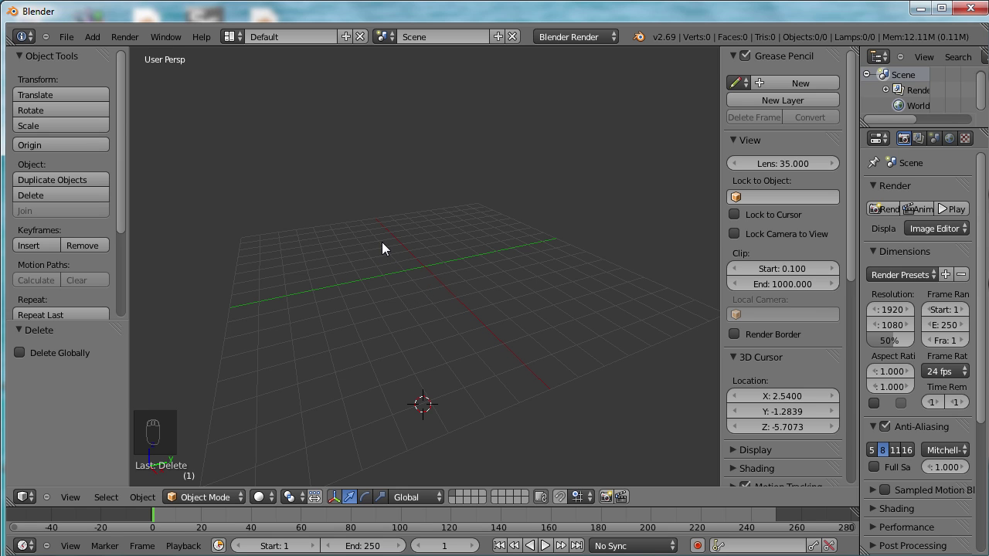
pyautogui.moveTo(68, 42); pyautogui.dragTo(73, 195)
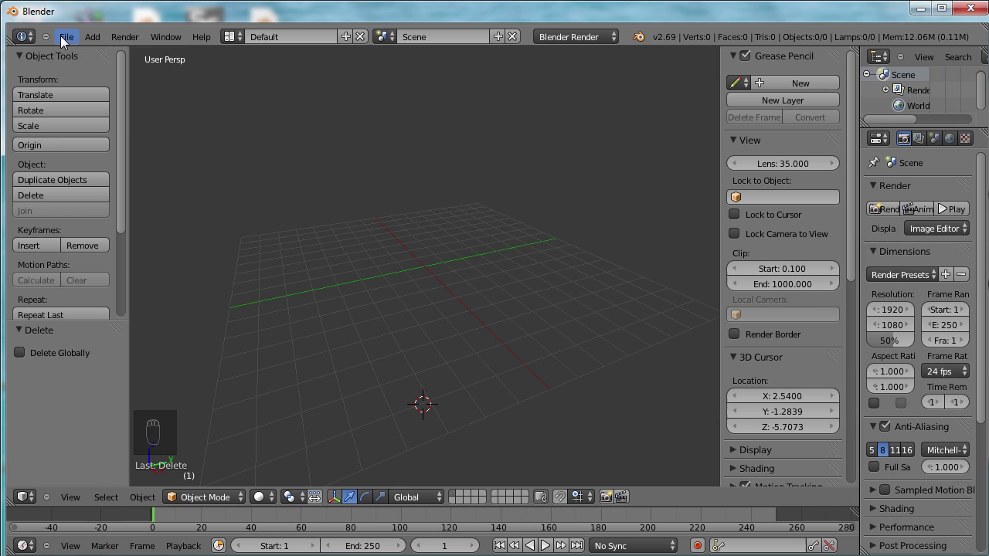
# Begin importing the pig head STL from the File menu
pyautogui.click(70, 42)
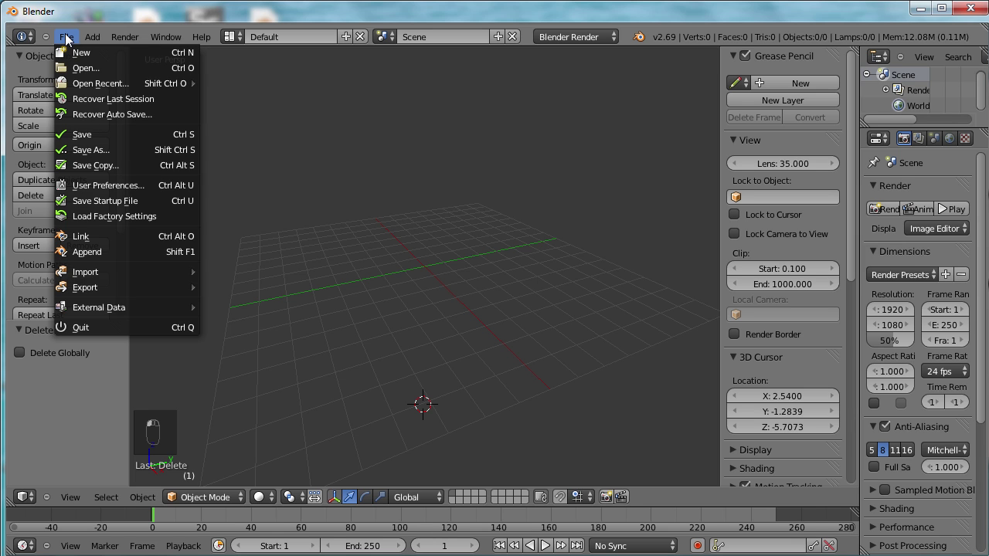
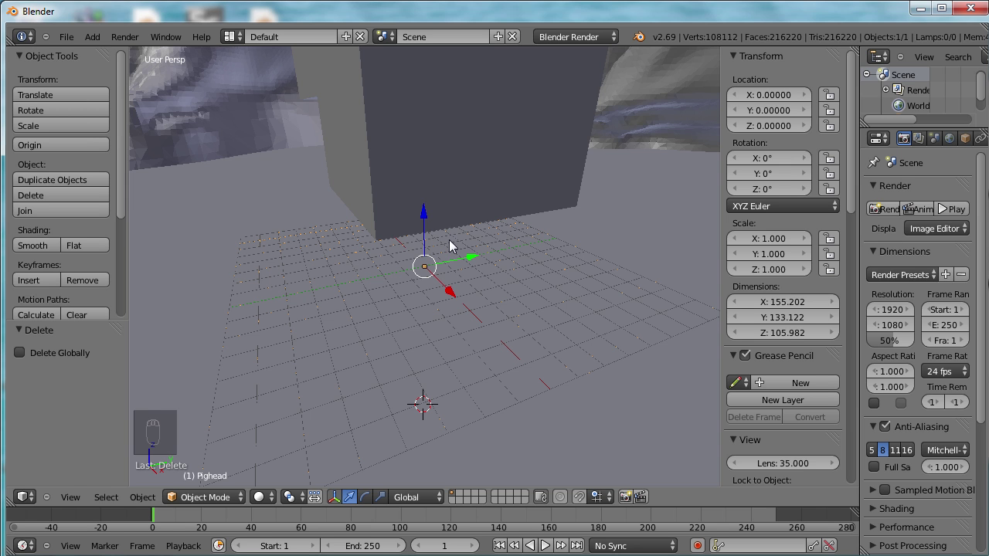
# Zoom out and orbit until the whole pig head is seen face-on
pyautogui.moveTo(396, 208); pyautogui.dragTo(396, 208)
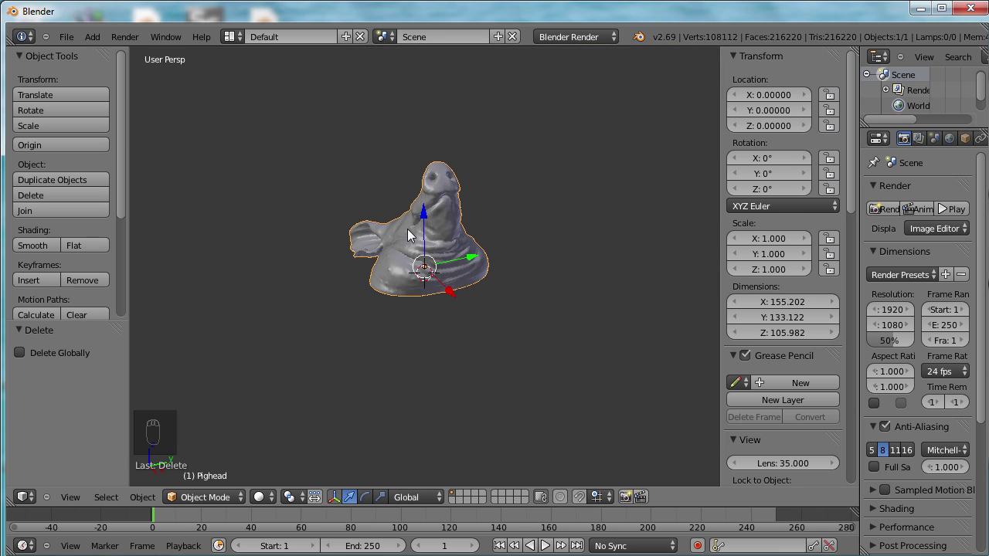
pyautogui.moveTo(414, 235); pyautogui.dragTo(425, 265)
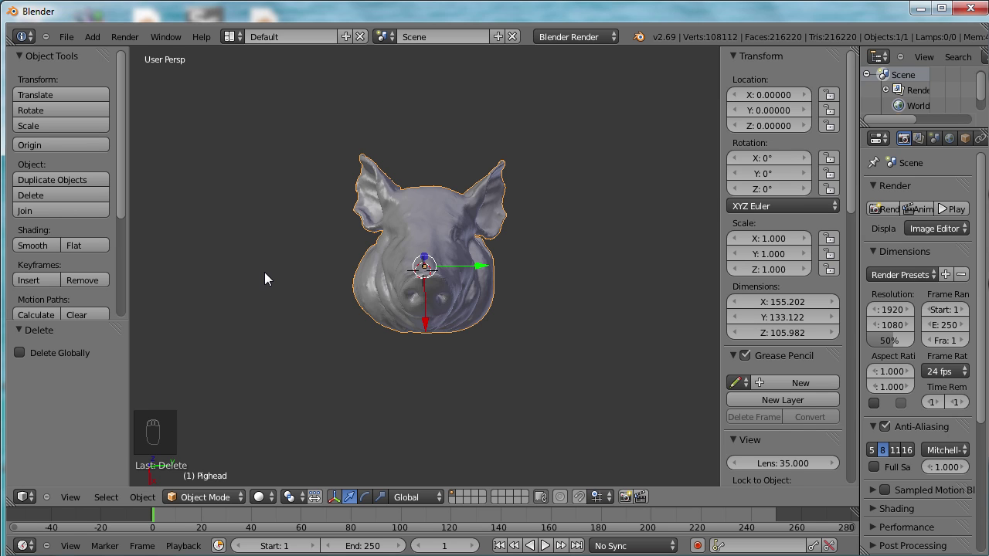
# Check the head from top, front and side, then make the top view orthographic
pyautogui.press('KP_7')
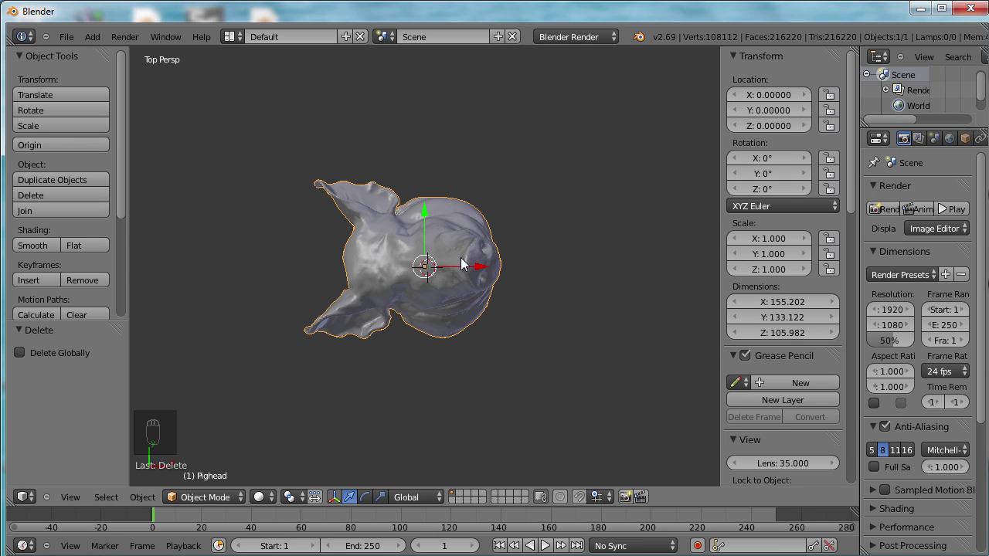
pyautogui.press('KP_1')
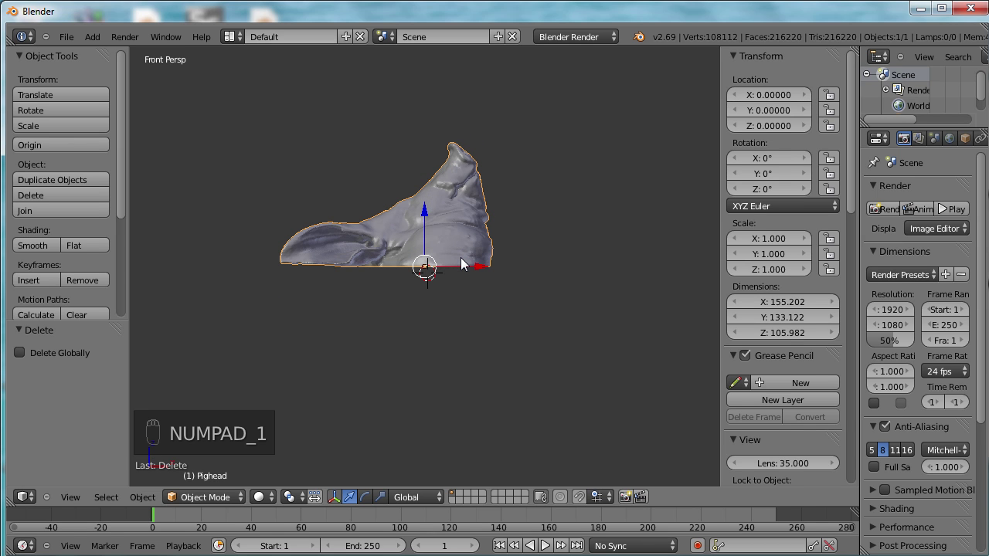
pyautogui.press('KP_3')
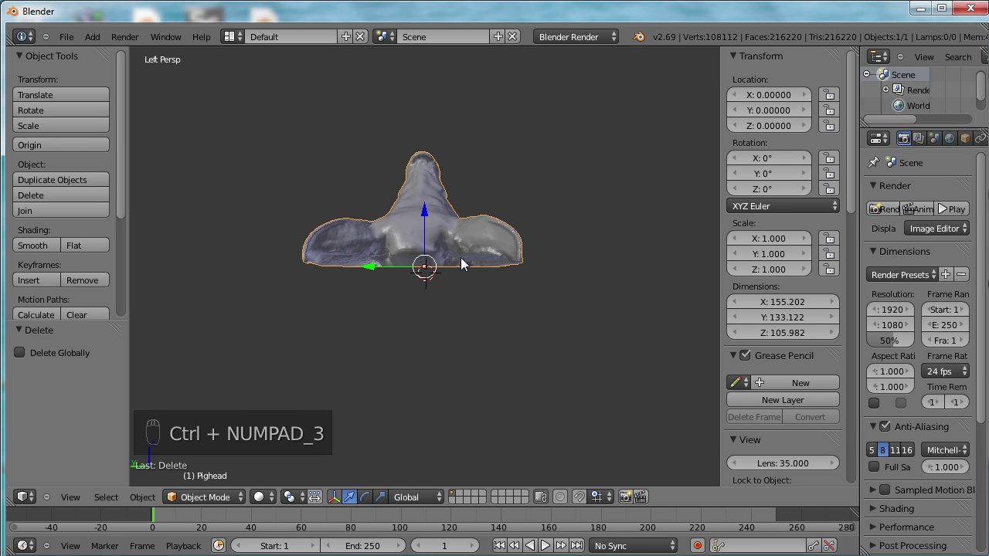
pyautogui.press('KP_7')
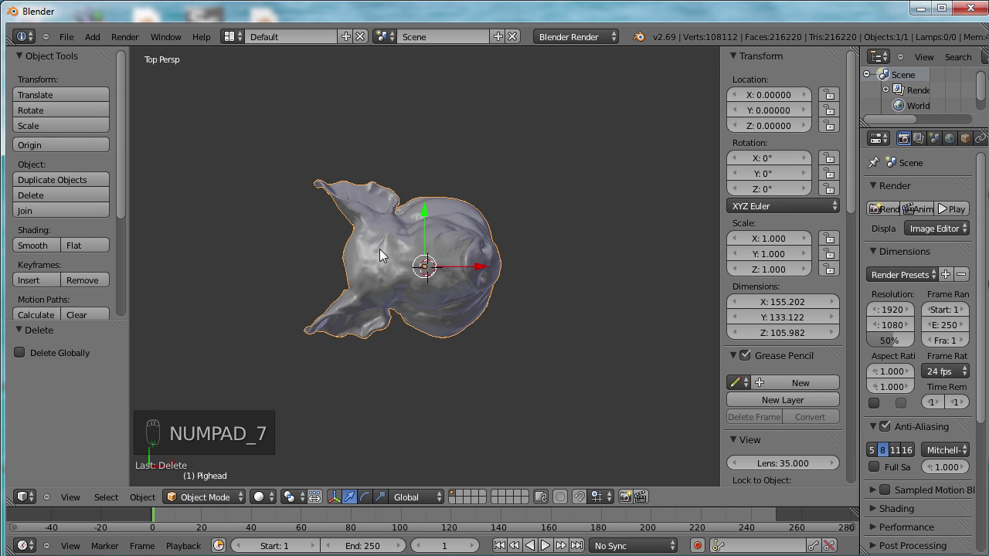
pyautogui.moveTo(458, 296); pyautogui.dragTo(488, 292)
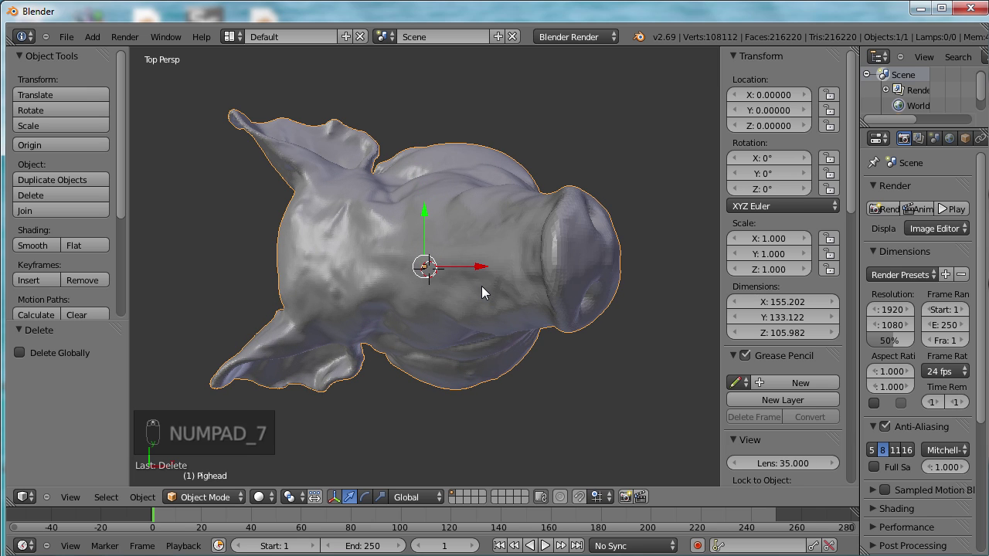
pyautogui.moveTo(487, 293); pyautogui.dragTo(488, 293)
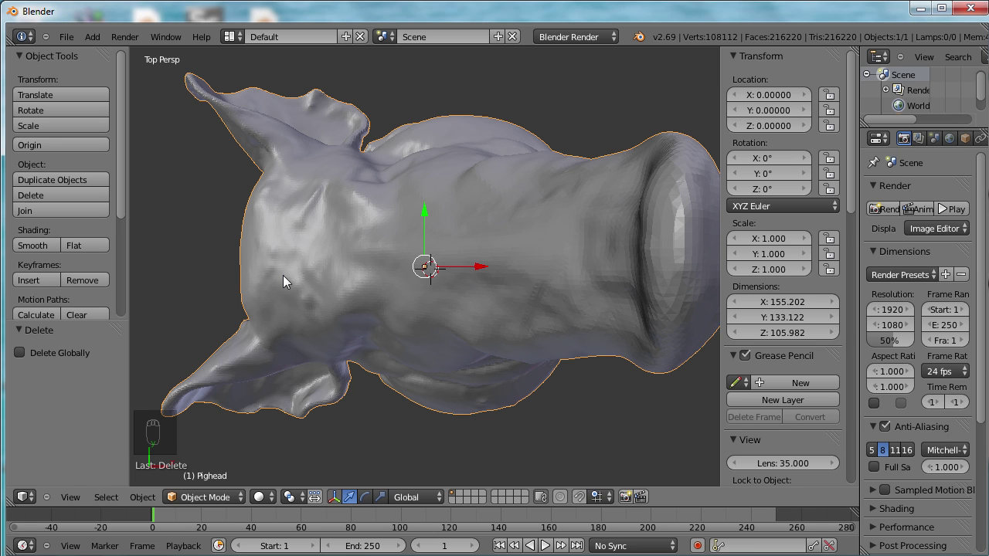
pyautogui.press('KP_5')
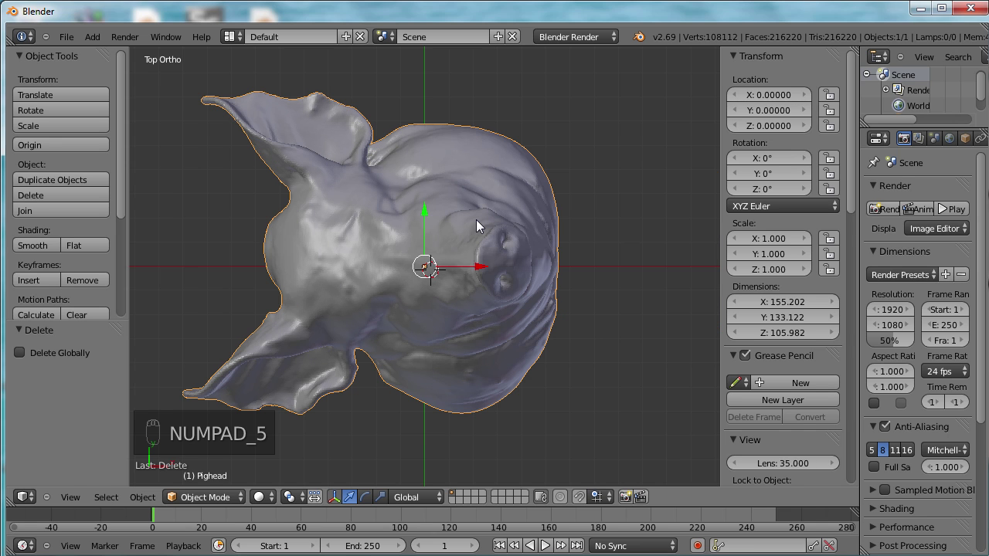
pyautogui.press('KP_5')
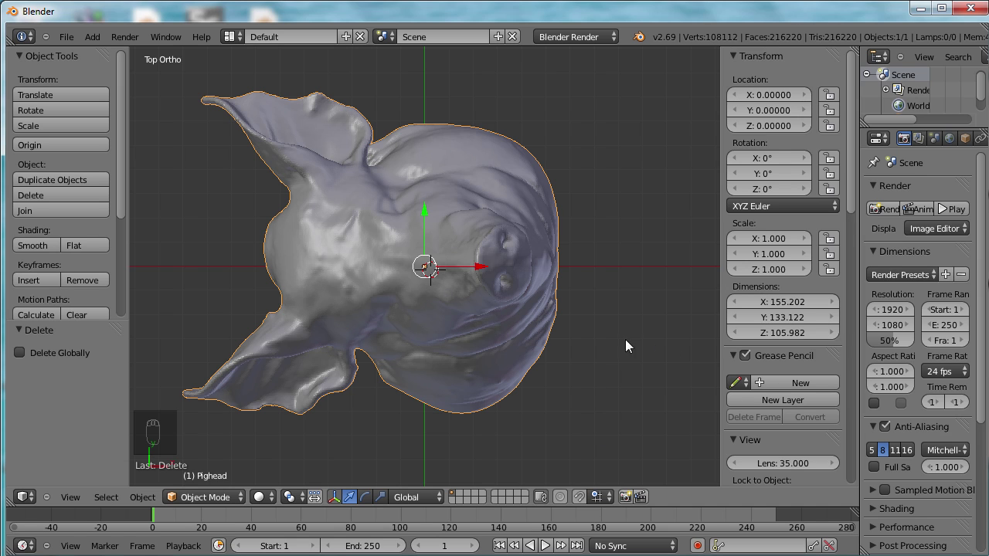
pyautogui.moveTo(785, 298); pyautogui.dragTo(797, 319)
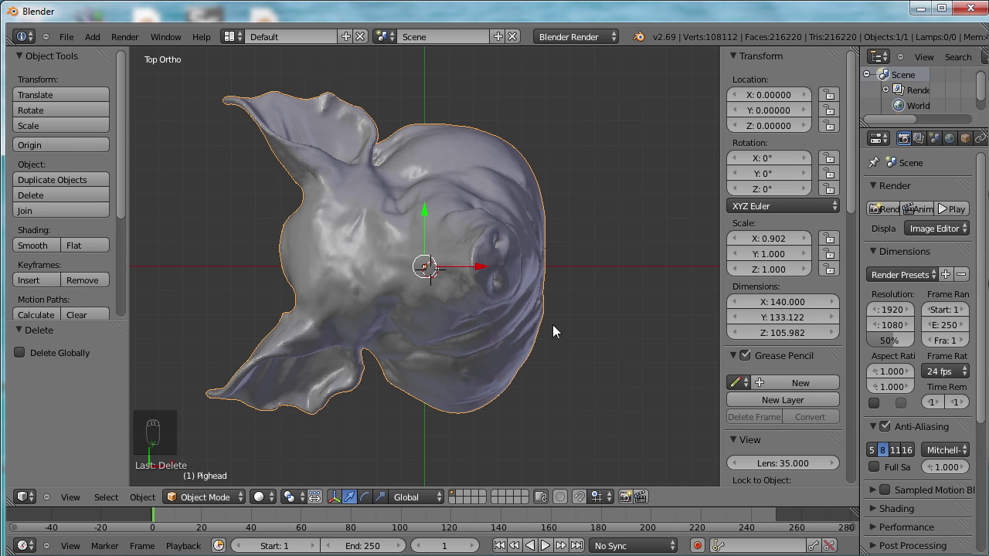
# Undo the width change and scale the head uniformly to about 0.906
pyautogui.press('ctrl+z')
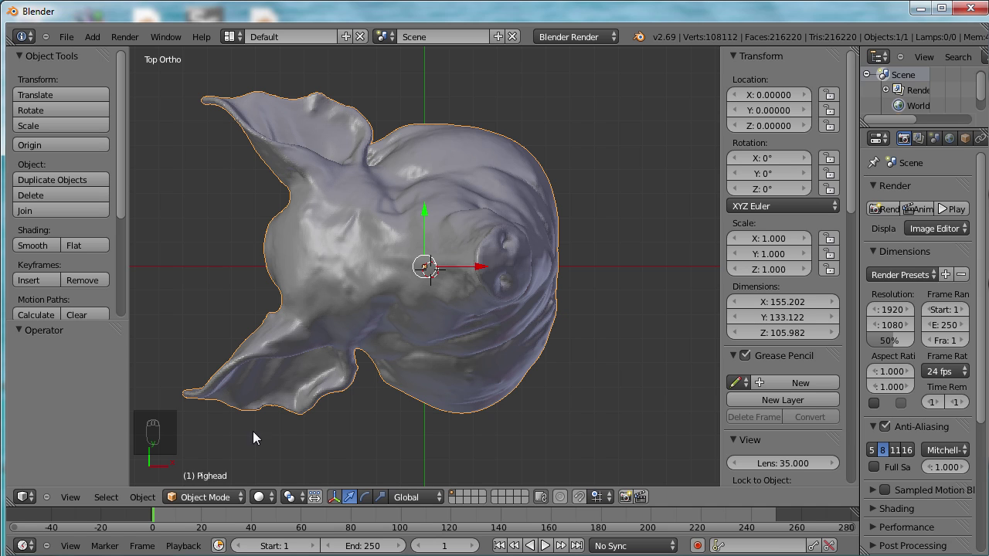
pyautogui.press('s')
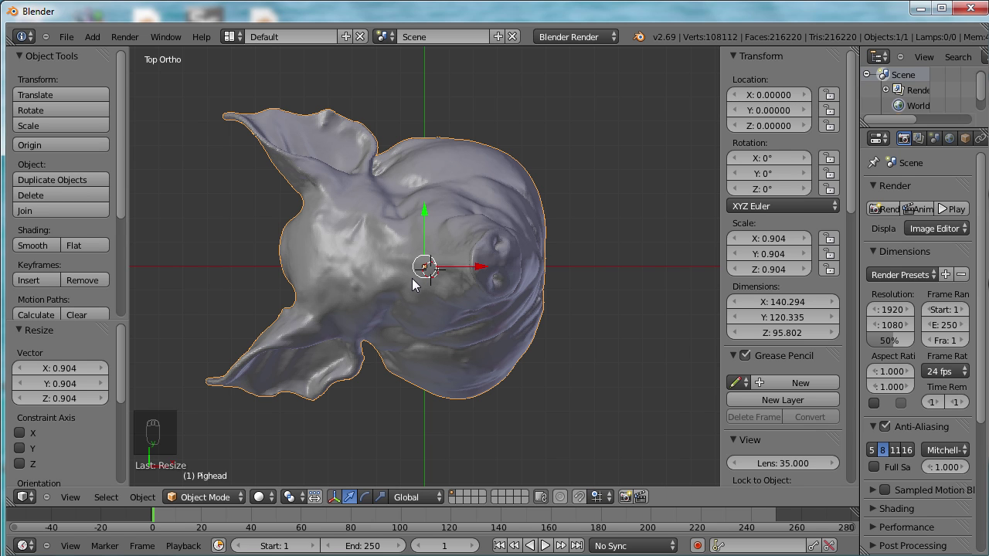
pyautogui.press('s')
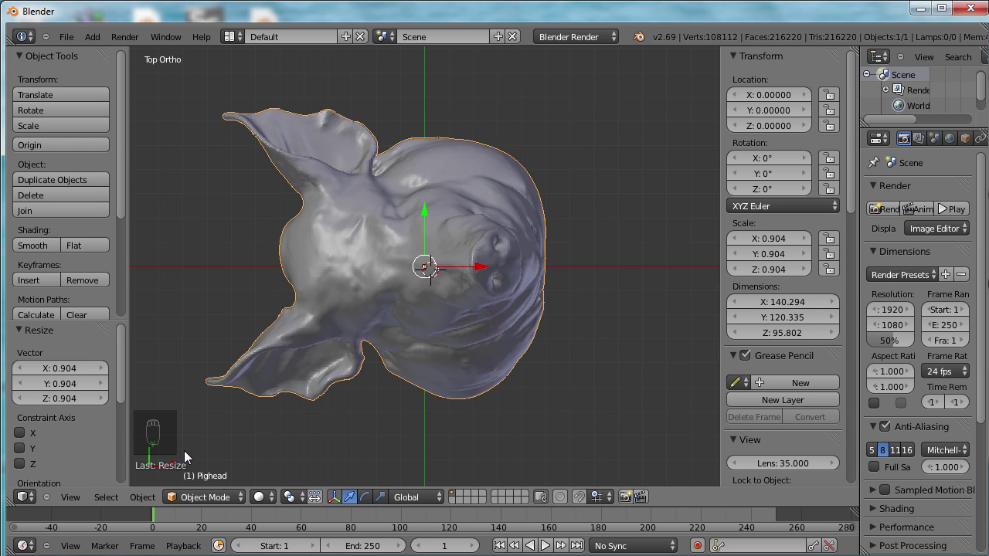
# Set the head's Z rotation to 90° in the Transform panel, then change it to −90°
pyautogui.press('s')
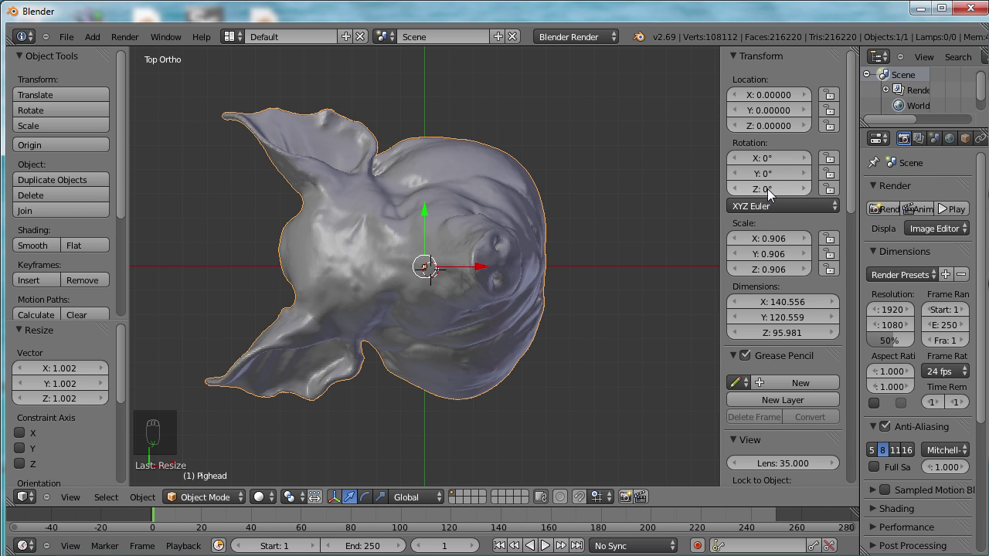
pyautogui.moveTo(773, 194); pyautogui.dragTo(632, 231)
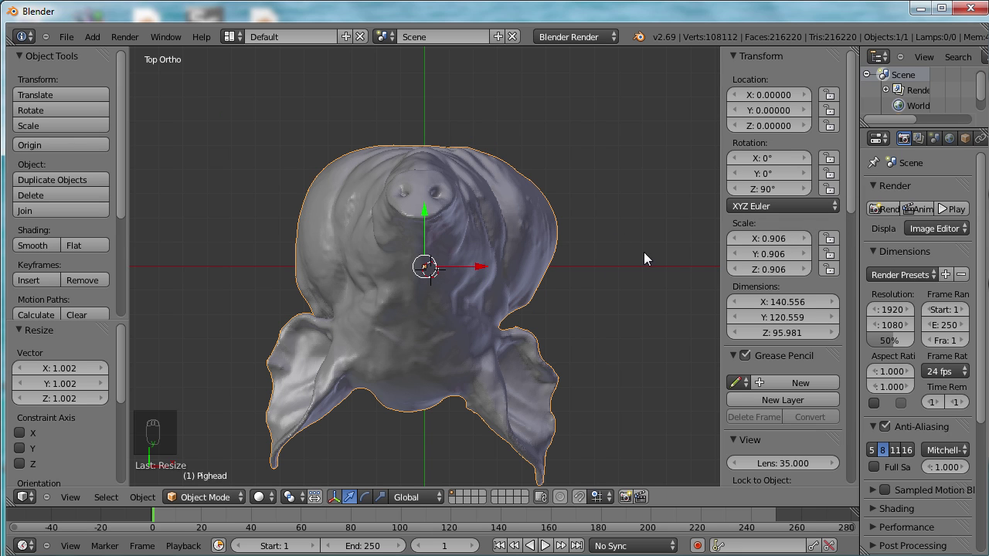
pyautogui.click(770, 194)
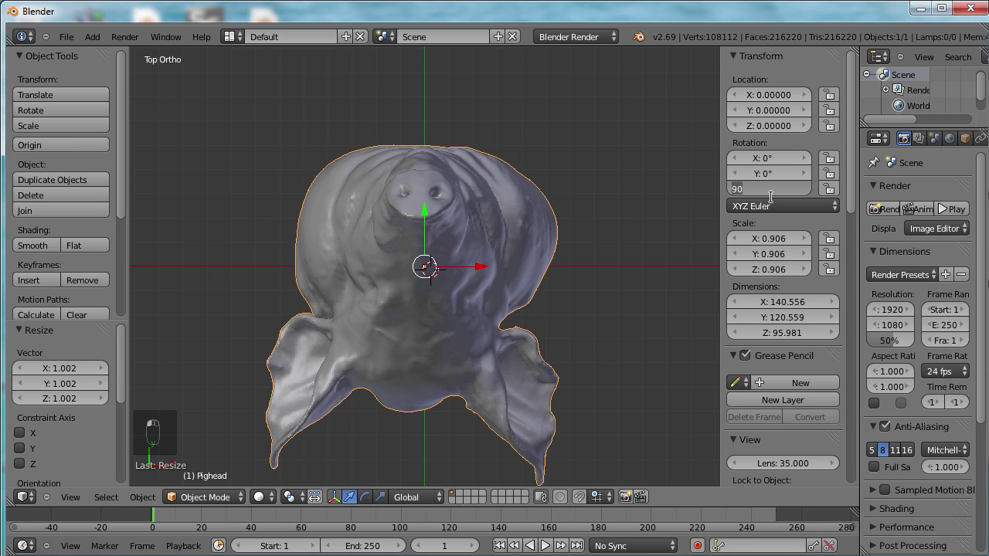
pyautogui.middleClick(770, 194)
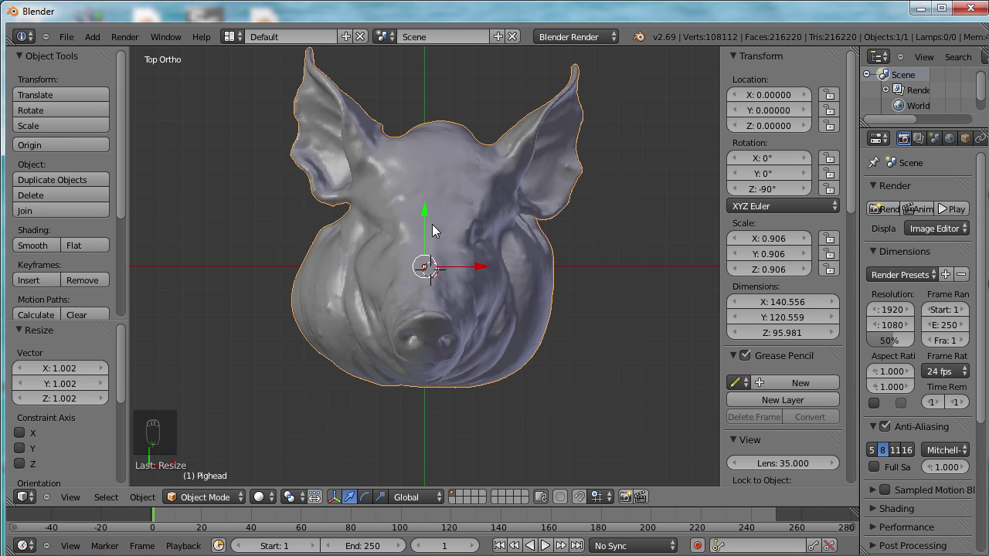
# Undo the typed rotation and rotate the head freely around Z to about −86°
pyautogui.moveTo(437, 230); pyautogui.dragTo(378, 222)
pyautogui.press('ctrl+z')
pyautogui.press('ctrl+z')
pyautogui.moveTo(407, 292); pyautogui.dragTo(269, 336)
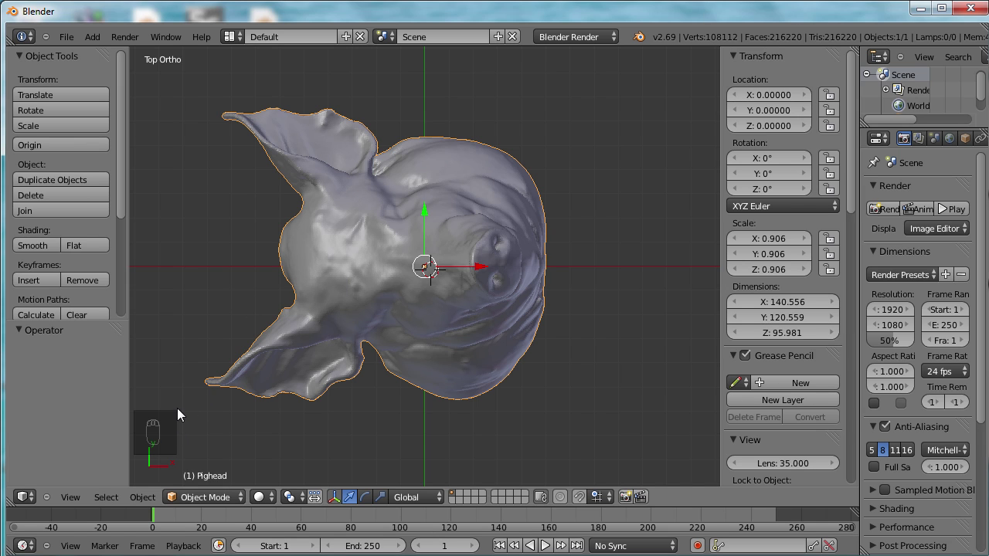
pyautogui.press('r')
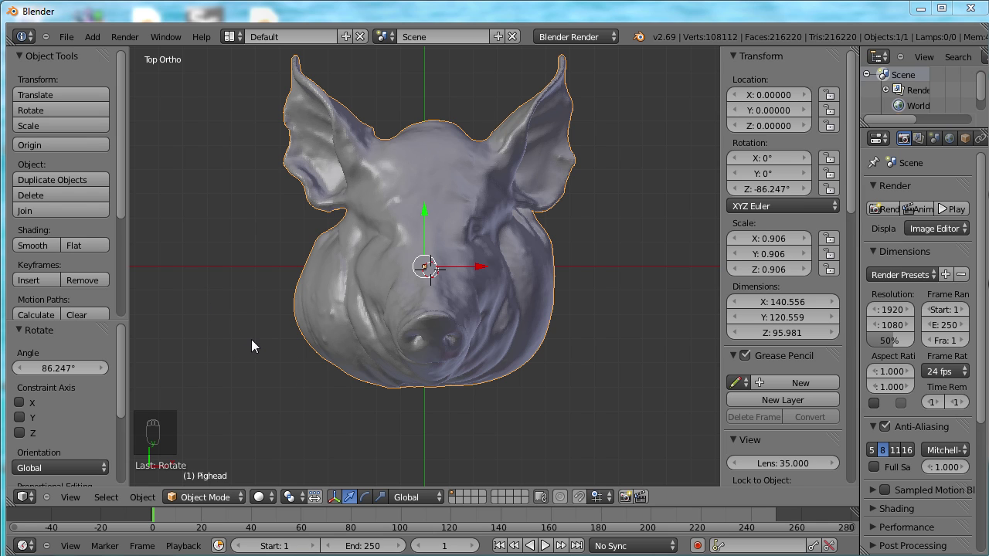
# Confirm the rotation, orbit to an angled view and tilt the head about −16° in view
pyautogui.click(260, 315)
pyautogui.middleClick(263, 313)
pyautogui.click(266, 316)
pyautogui.moveTo(267, 315); pyautogui.dragTo(290, 320)
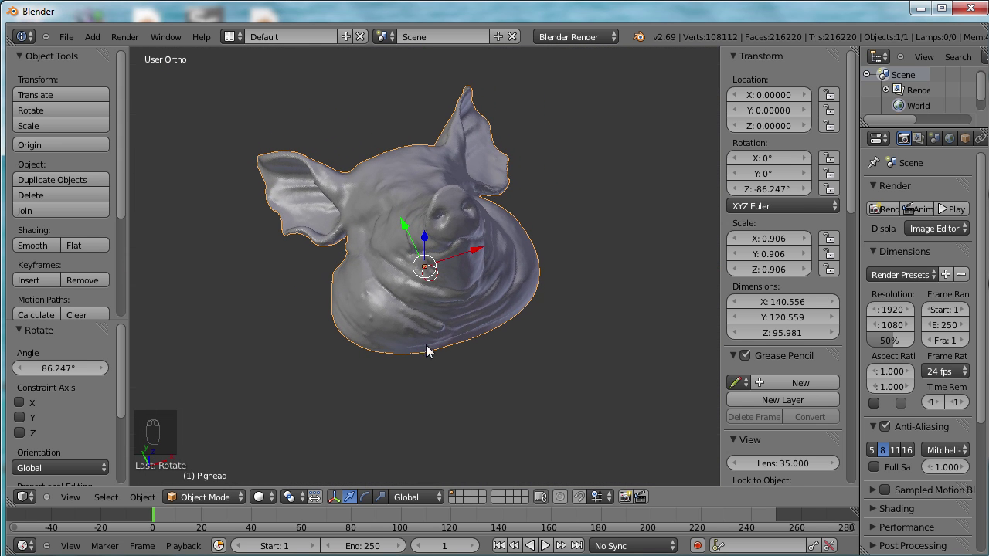
pyautogui.press('r')
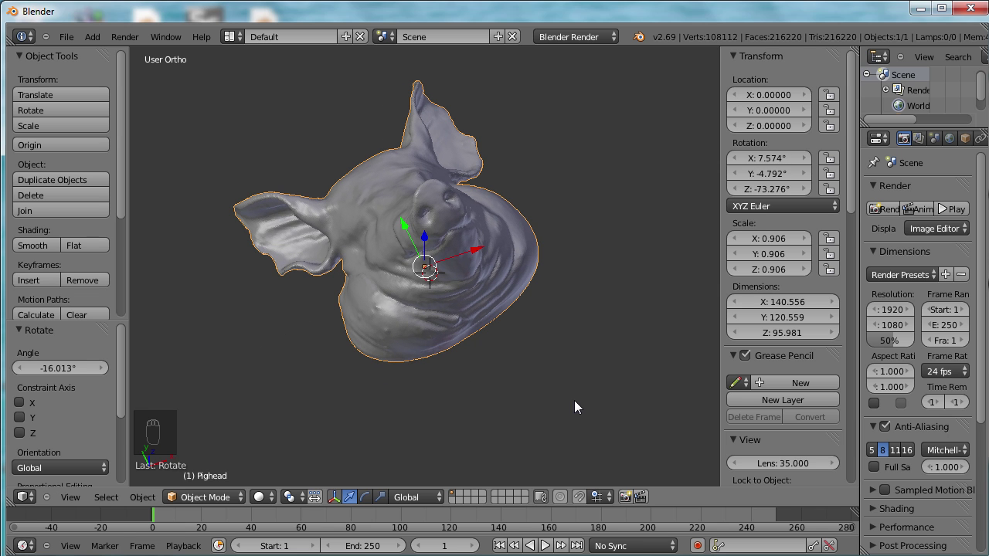
# Inspect the pig head's flat base from front and right ortho views, zooming and orbiting around it
pyautogui.press('KP_1')
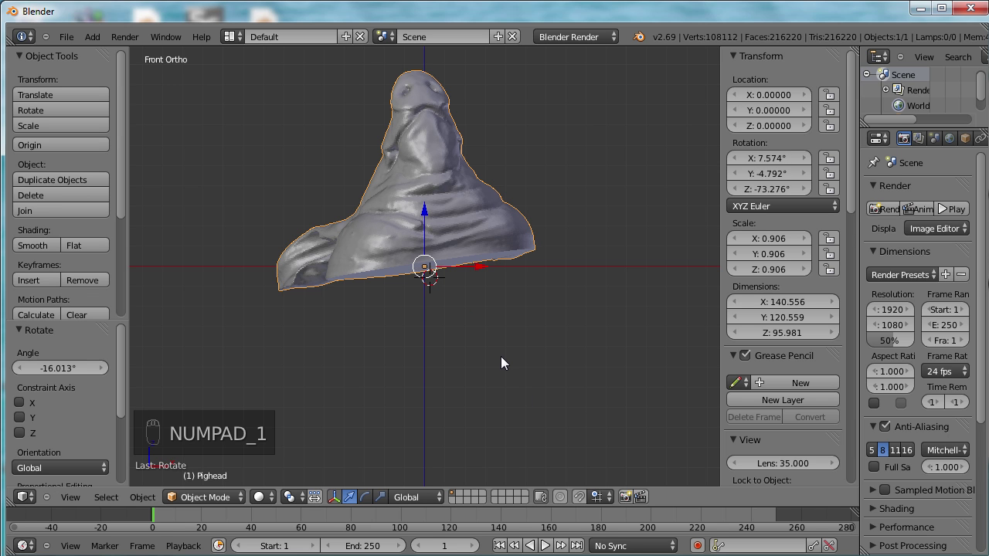
pyautogui.moveTo(456, 247); pyautogui.dragTo(413, 265)
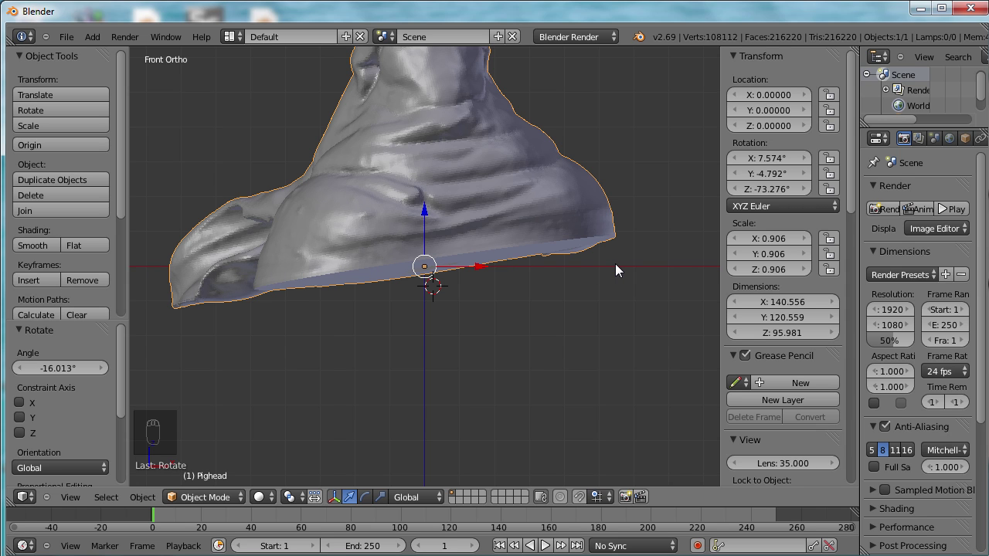
pyautogui.moveTo(521, 282); pyautogui.dragTo(487, 285)
pyautogui.moveTo(433, 294); pyautogui.dragTo(390, 293)
pyautogui.middleClick(383, 293)
pyautogui.press('KP_1')
pyautogui.press('KP_3')
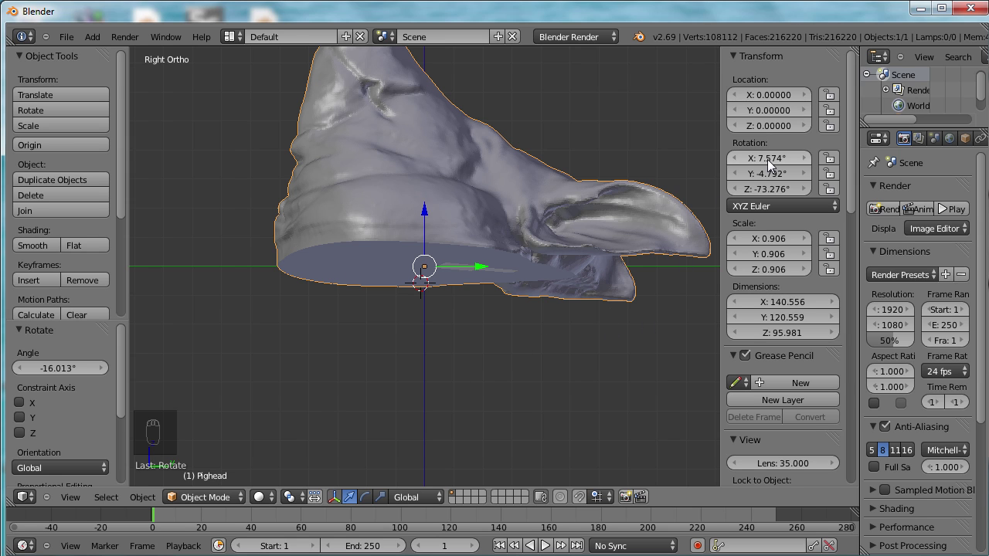
pyautogui.moveTo(772, 165); pyautogui.dragTo(679, 358)
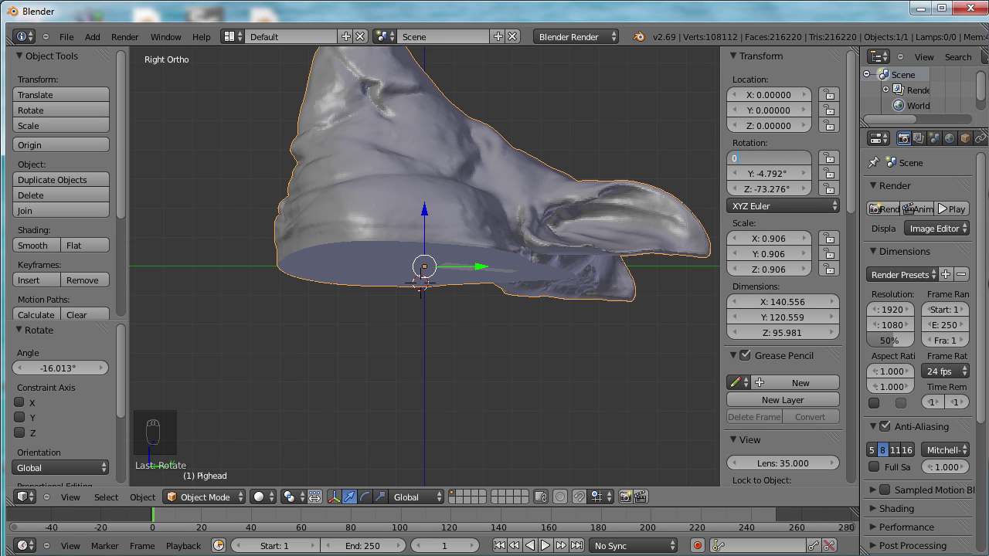
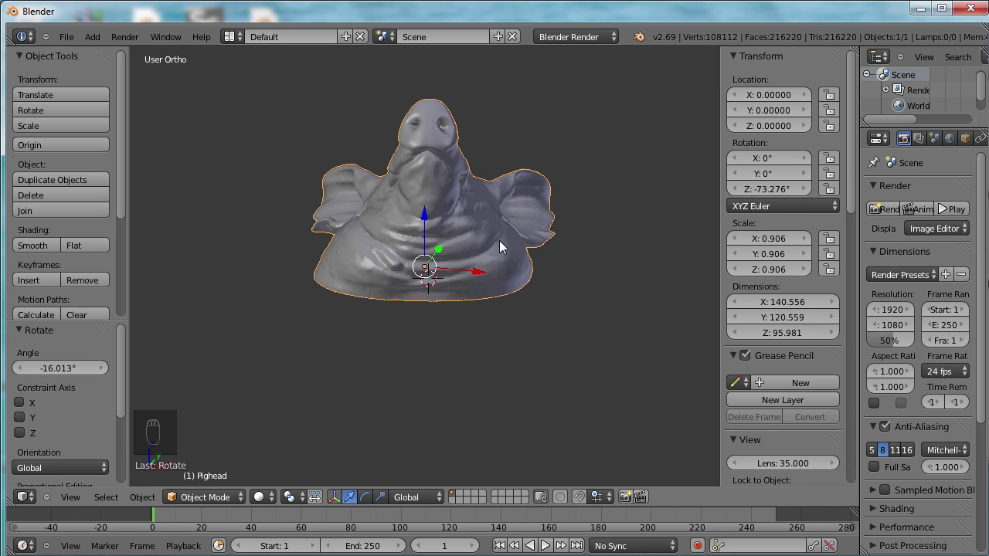
pyautogui.moveTo(358, 266); pyautogui.dragTo(235, 289)
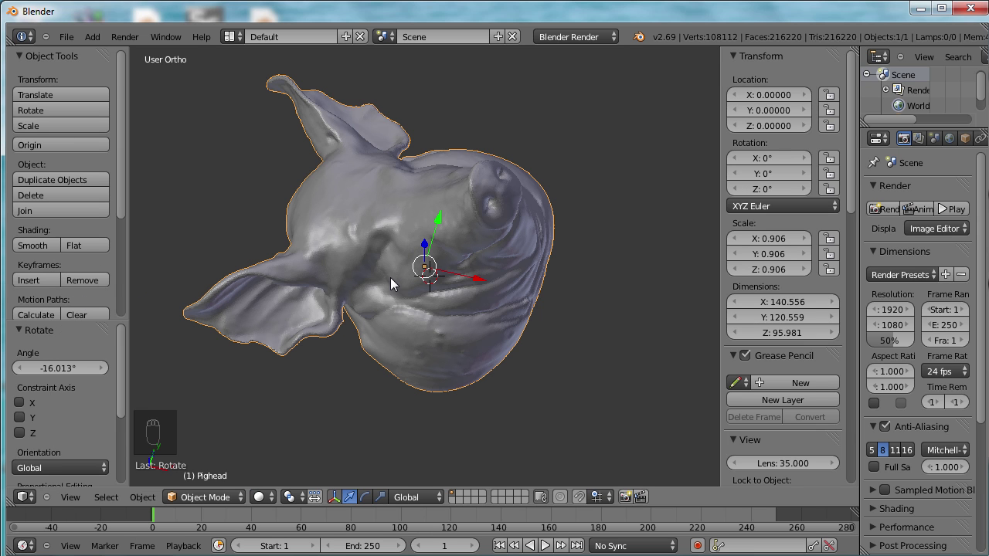
# From top view, rotate the pig head about -86.6° around Z so the snout faces square on
pyautogui.press('KP_7')
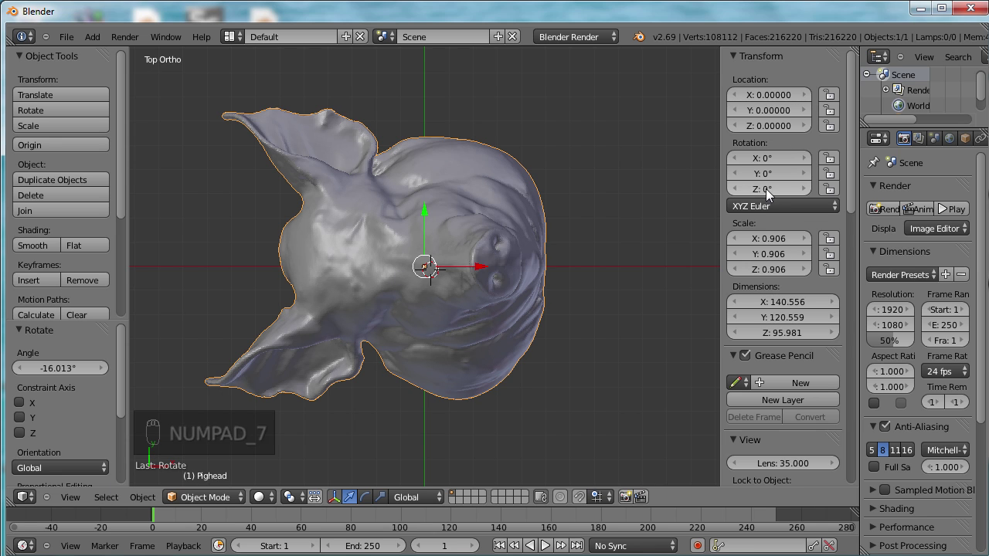
pyautogui.moveTo(776, 193); pyautogui.dragTo(211, 190)
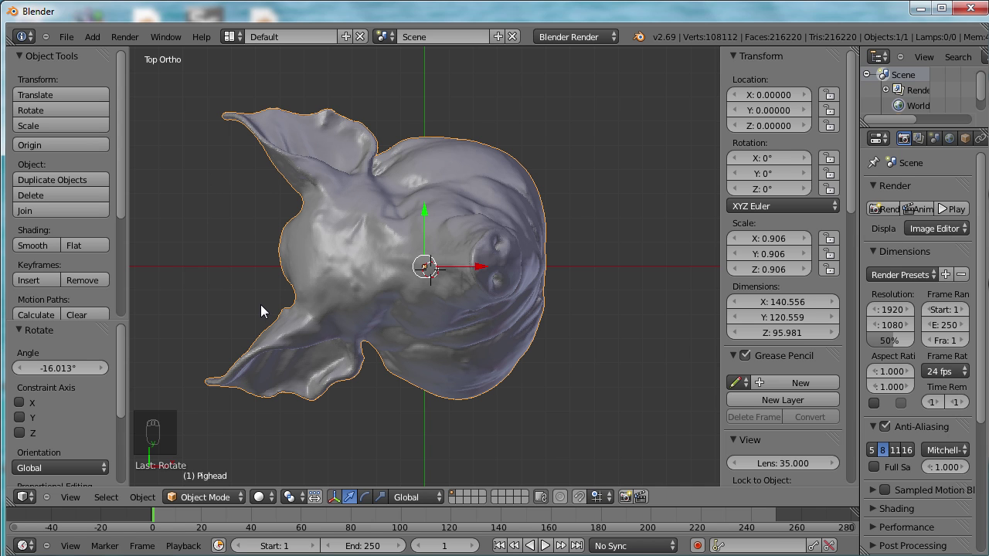
pyautogui.press('r')
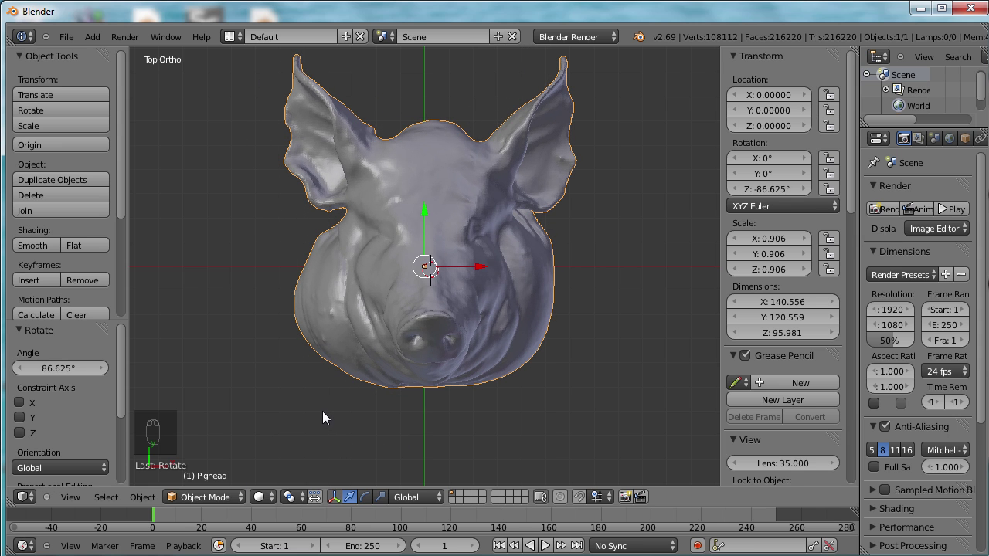
pyautogui.press('KP_7')
pyautogui.middleClick(289, 316)
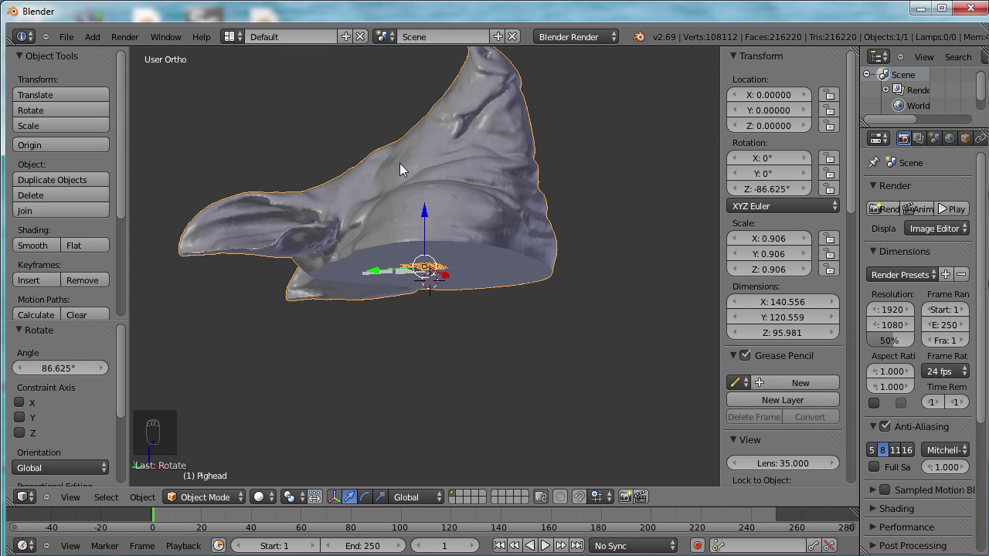
pyautogui.press('KP_1')
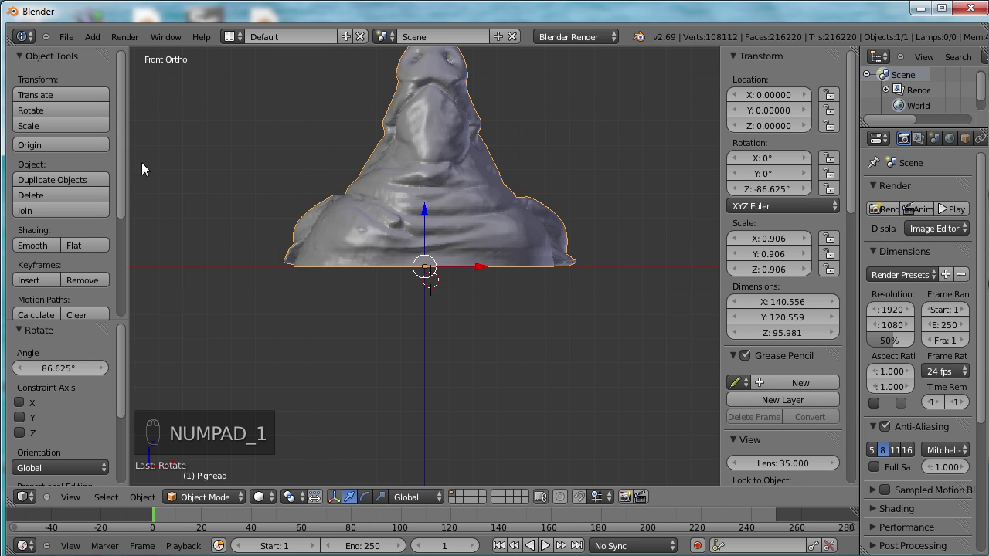
pyautogui.press('KP_3')
pyautogui.press('KP_1')
pyautogui.press('KP_1')
pyautogui.press('KP_3')
pyautogui.press('KP_3')
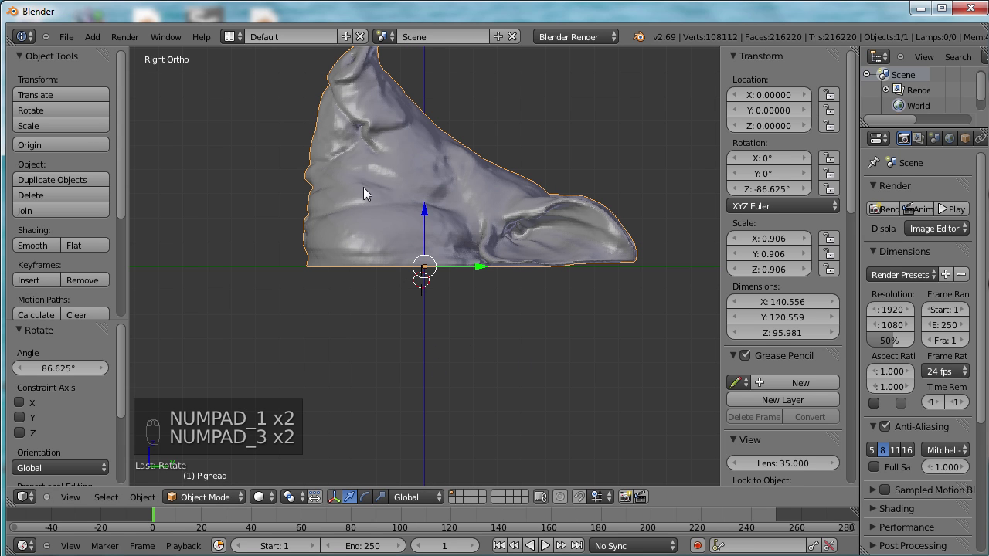
pyautogui.middleClick(368, 196)
pyautogui.moveTo(368, 216); pyautogui.dragTo(395, 280)
pyautogui.moveTo(422, 288); pyautogui.dragTo(566, 350)
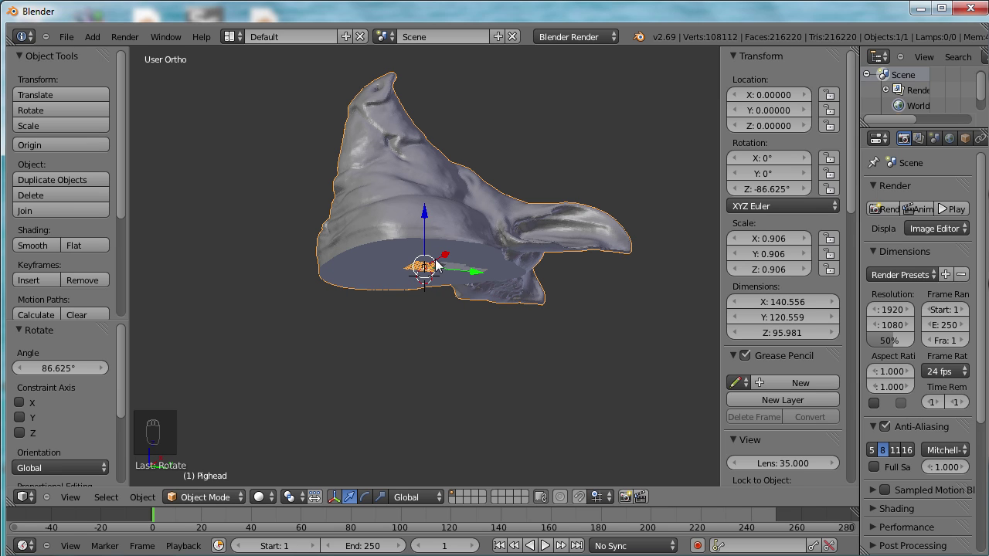
pyautogui.moveTo(70, 44); pyautogui.dragTo(86, 140)
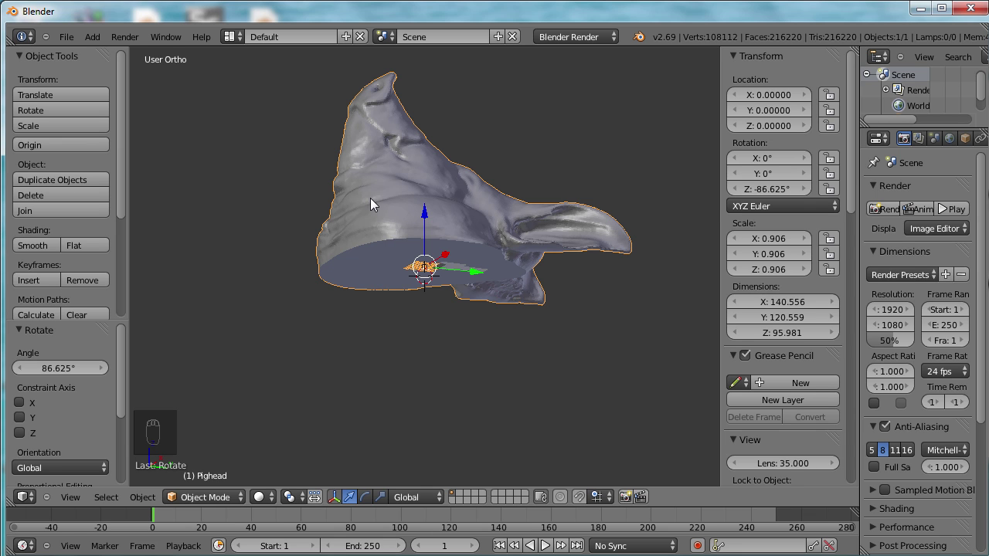
pyautogui.moveTo(378, 207); pyautogui.dragTo(520, 254)
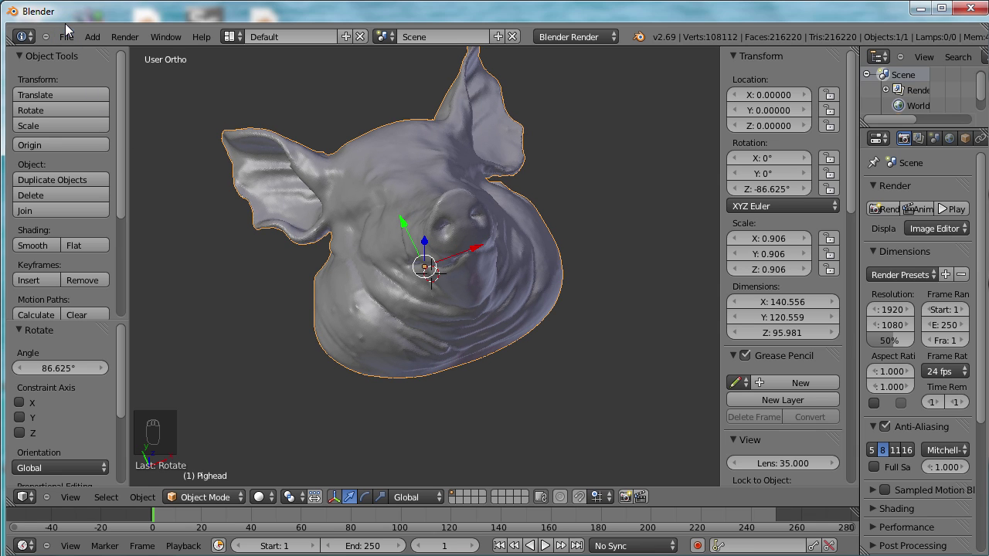
pyautogui.click(66, 38)
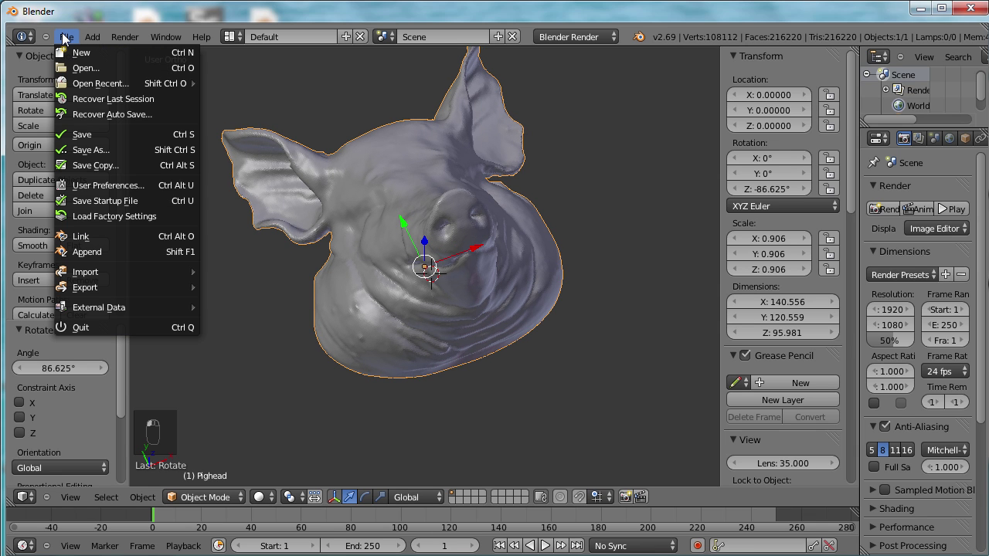
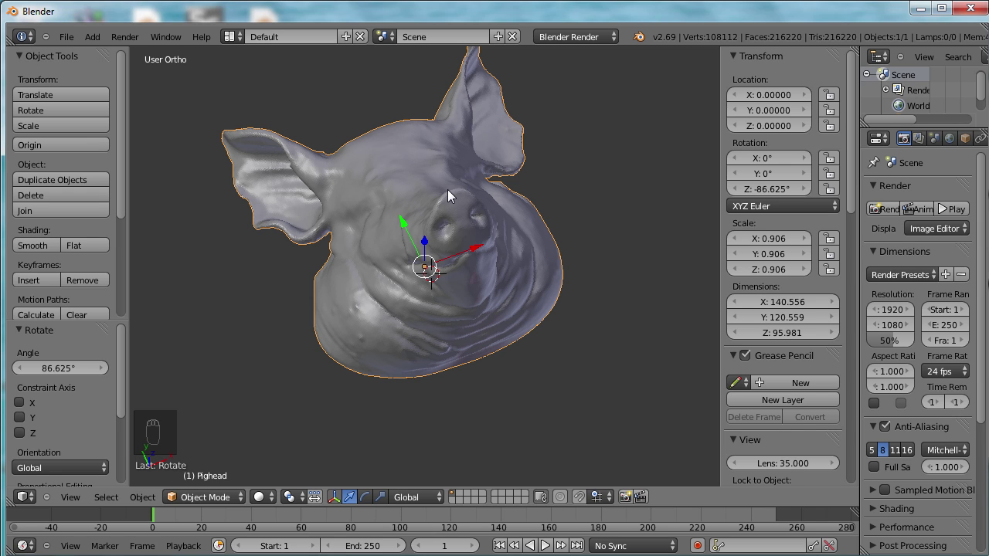
pyautogui.moveTo(396, 219); pyautogui.dragTo(713, 46)
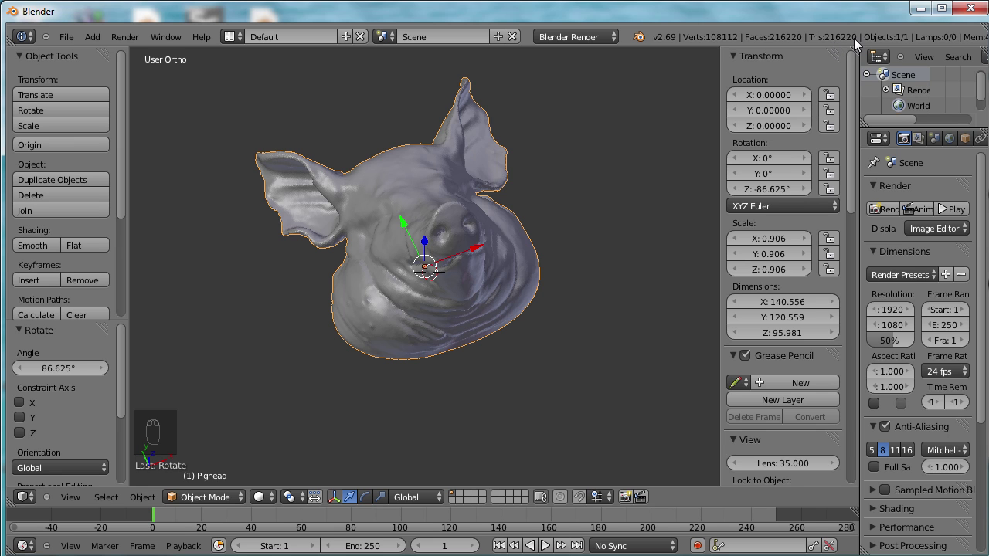
pyautogui.moveTo(784, 49); pyautogui.dragTo(798, 39)
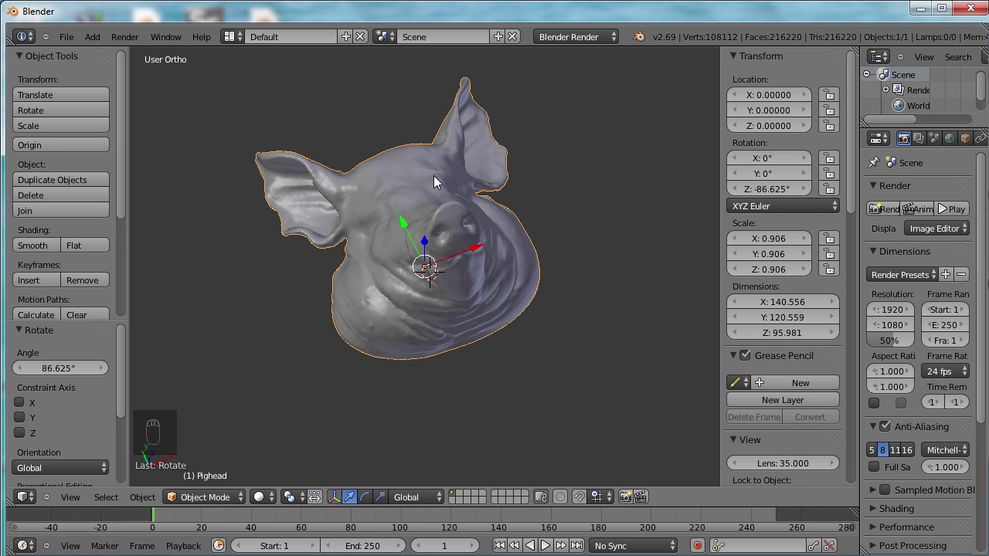
# Grab and move the pig head off the origin to about X -8.94, Y -5.33, Z -4.59
pyautogui.click(416, 295)
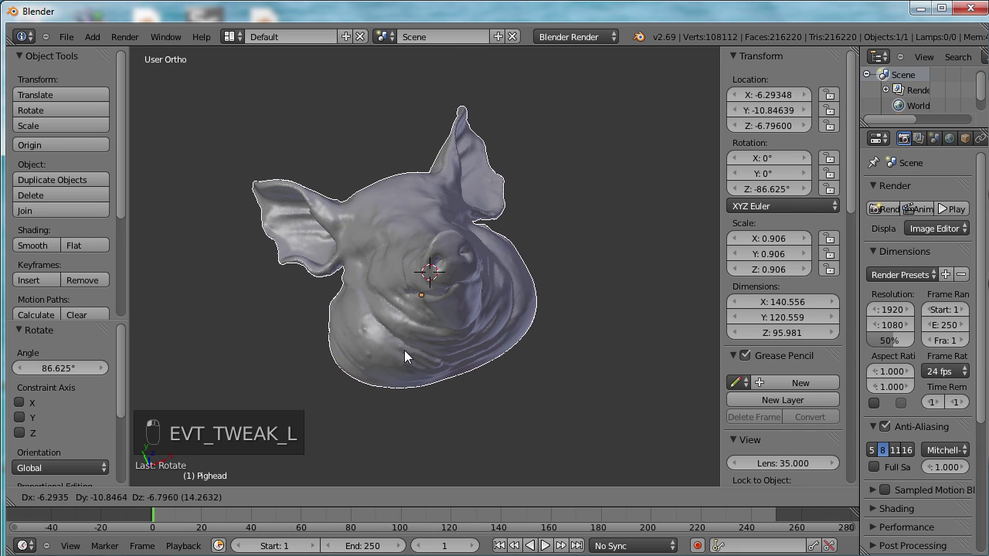
pyautogui.moveTo(411, 309); pyautogui.dragTo(403, 244)
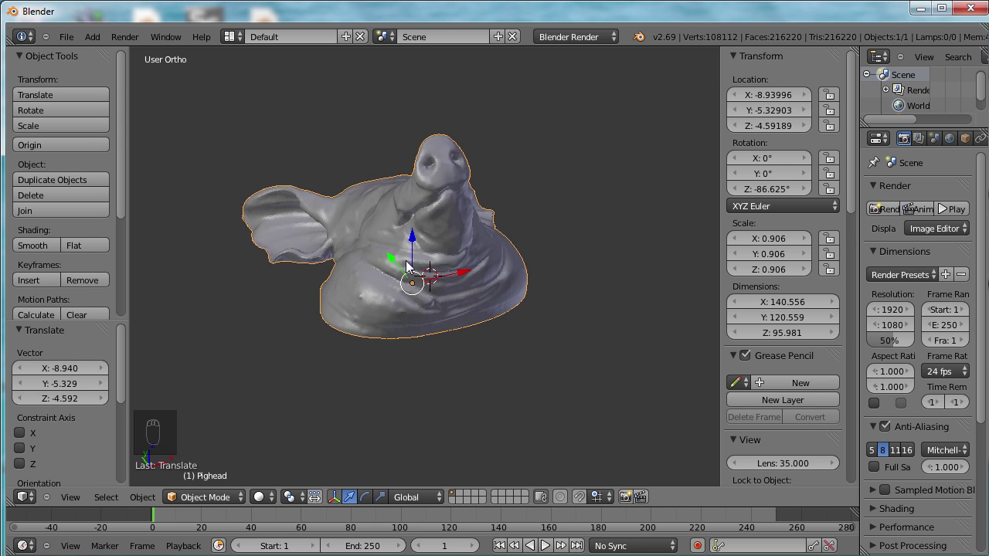